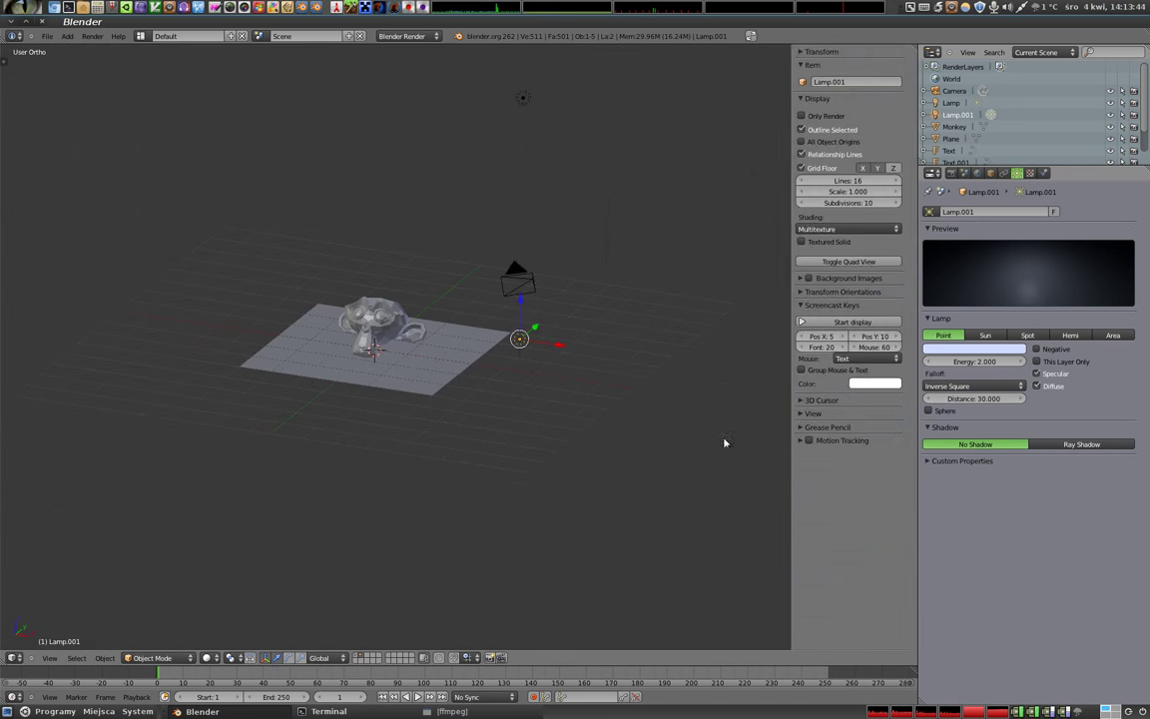
Step: Hide the 3D view properties shelf and select the plane under the monkey
key(n)
right_click(463, 364)
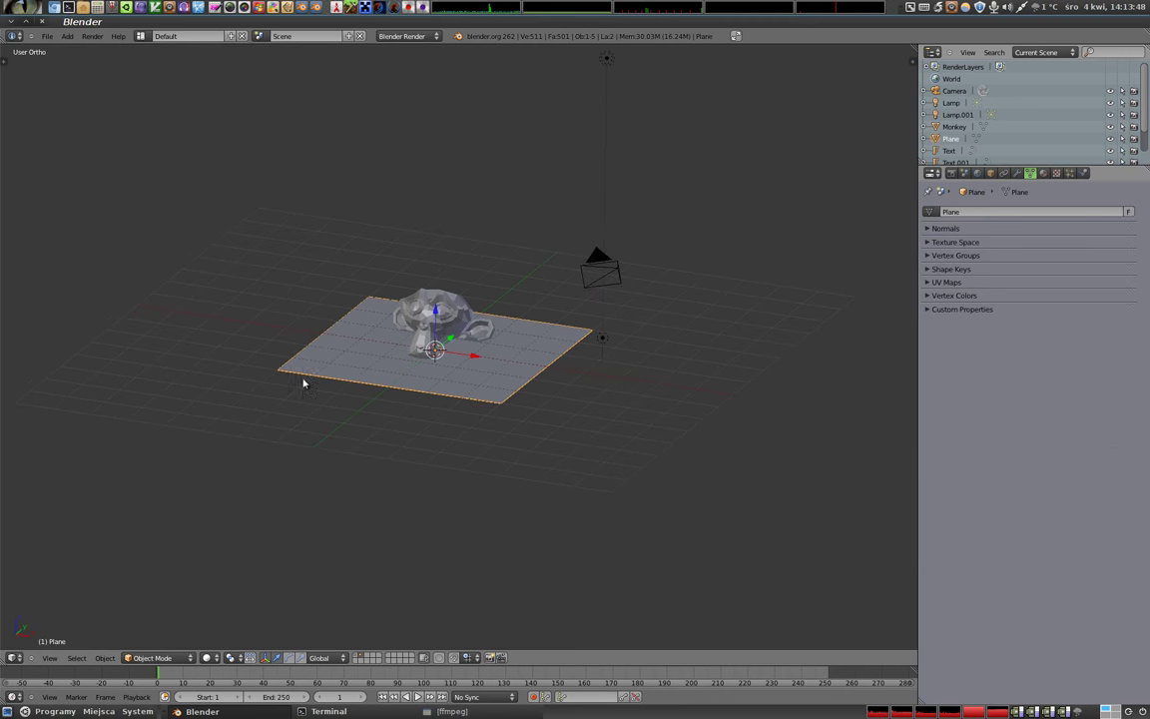
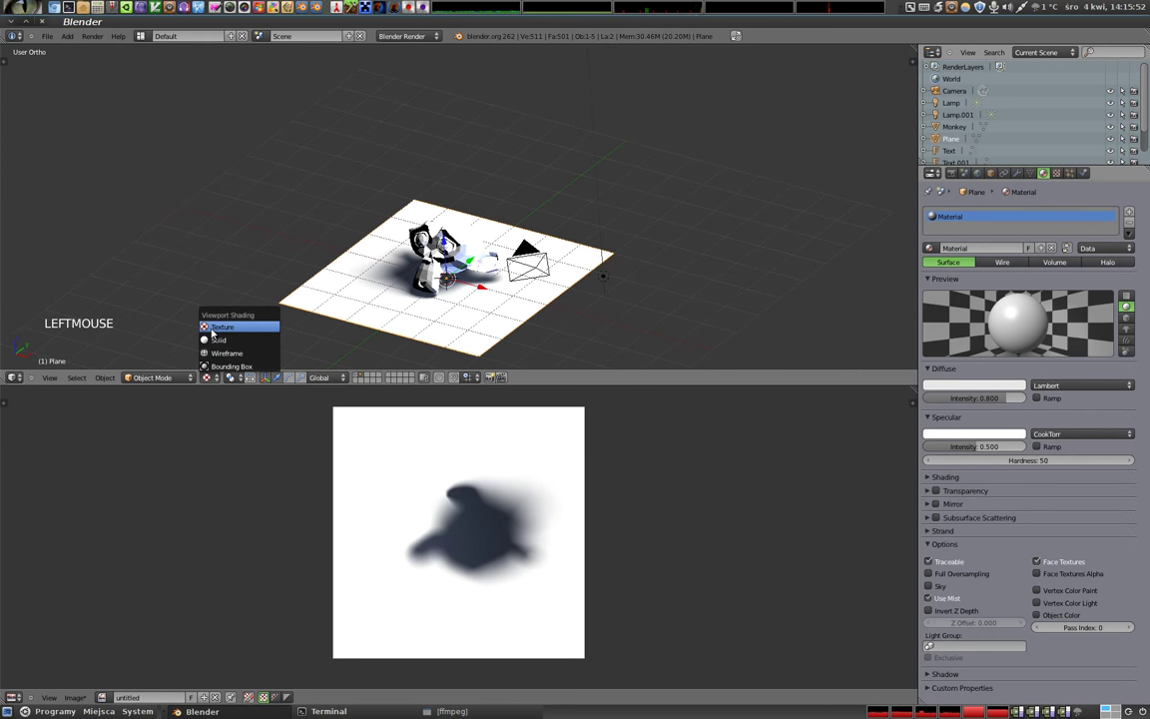
Step: Zoom the view in closer on the monkey and plane with its baked shadow
key(Escape)
scroll(up, 3)
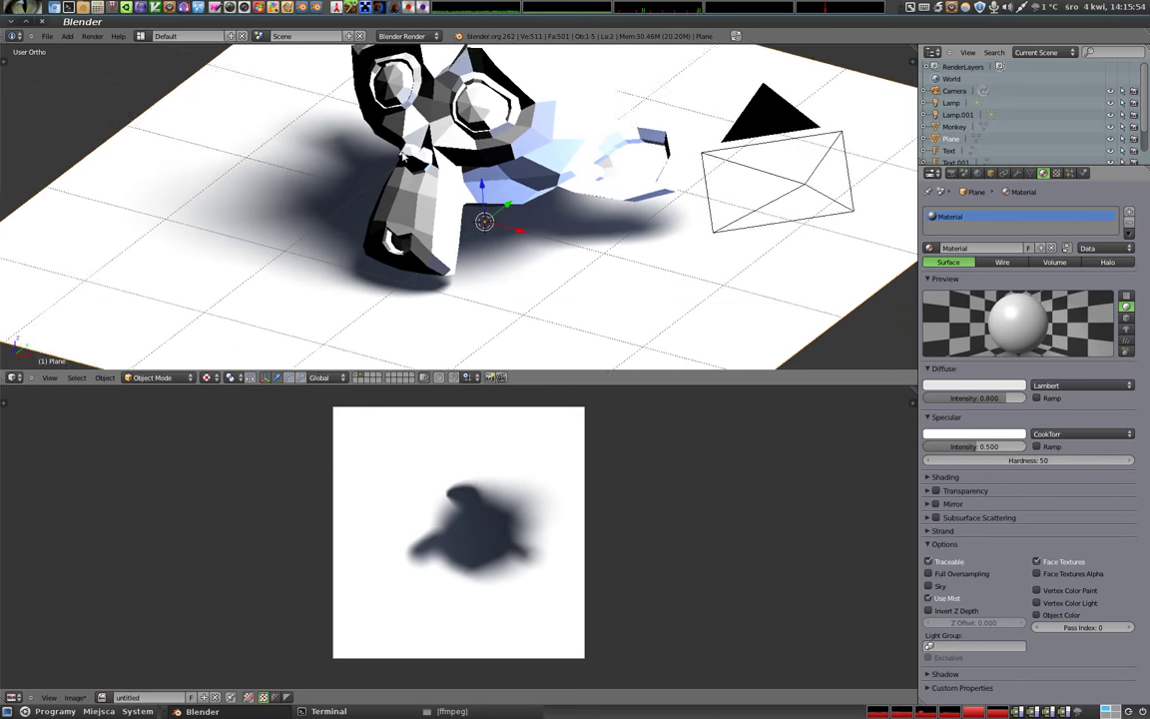